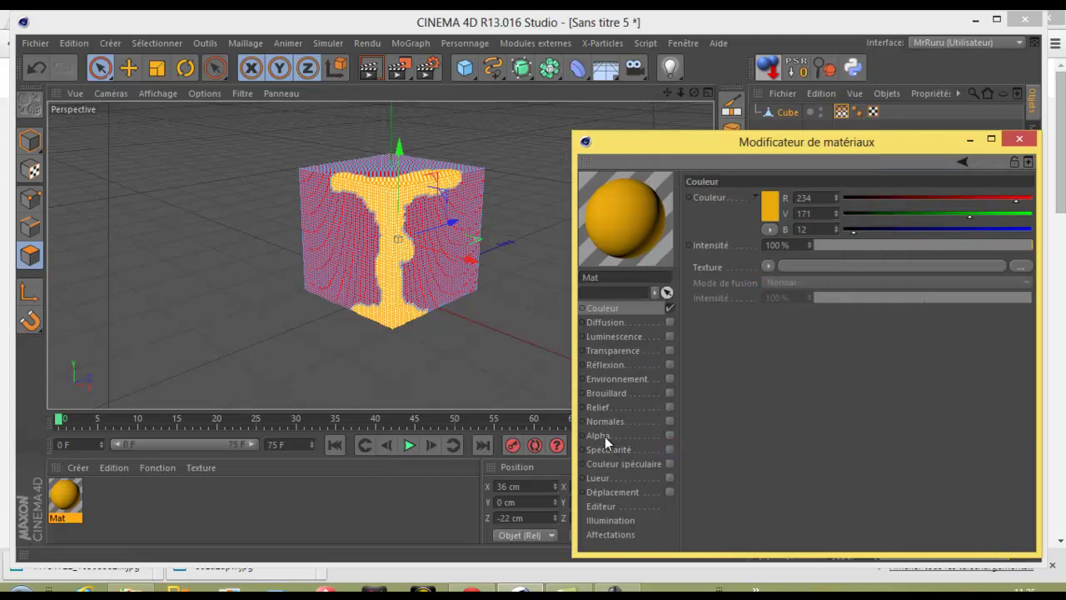
Load an influence map with one influence zone as the orange material's alpha texture.
{"action": "left_click", "coordinate": [673, 440]}
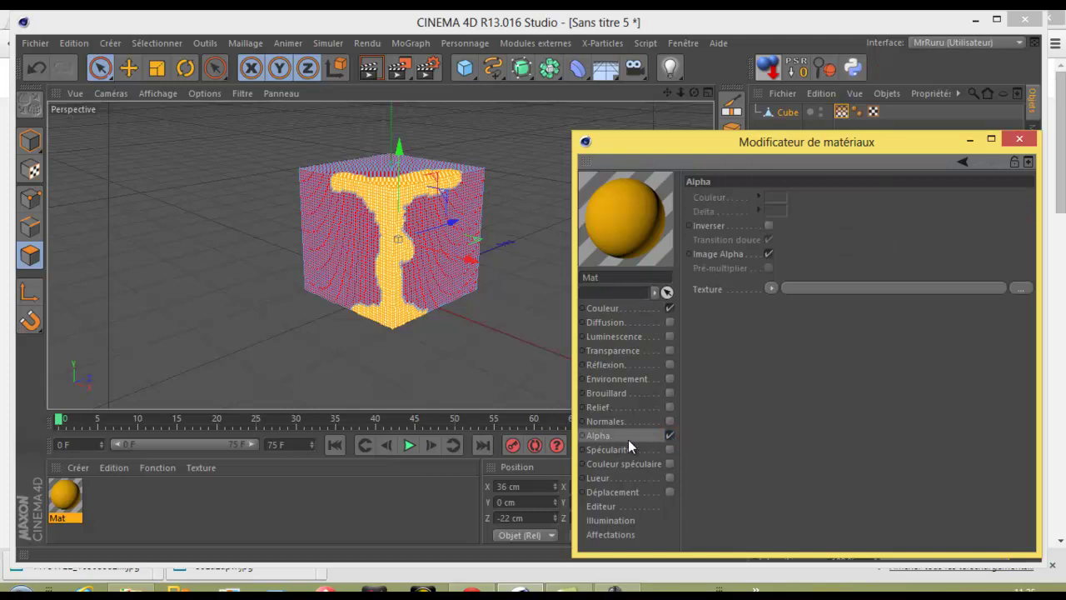
{"action": "left_click", "coordinate": [771, 294]}
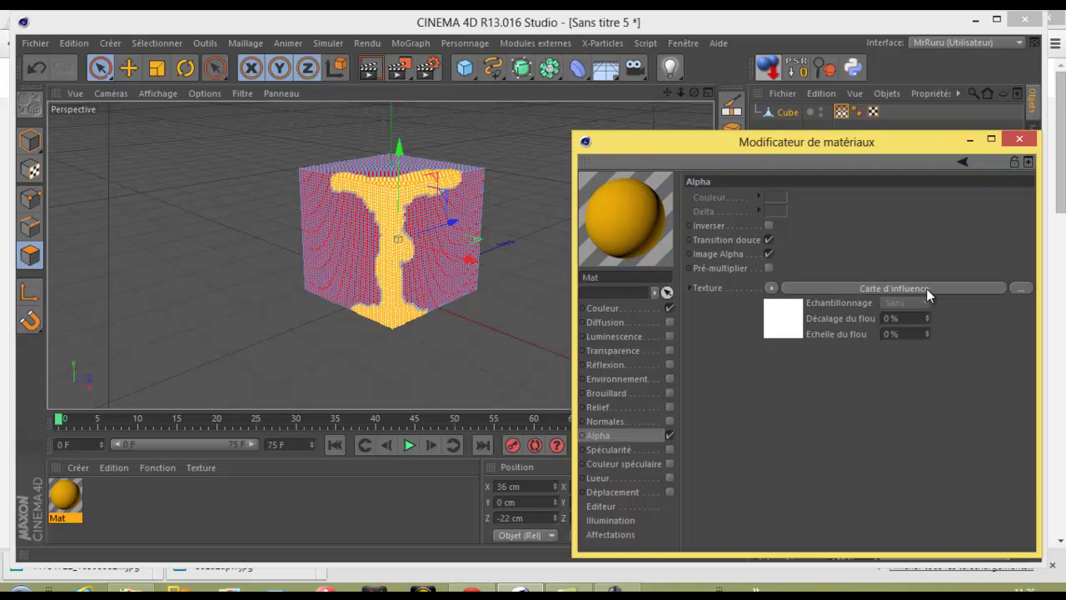
{"action": "left_click", "coordinate": [921, 290]}
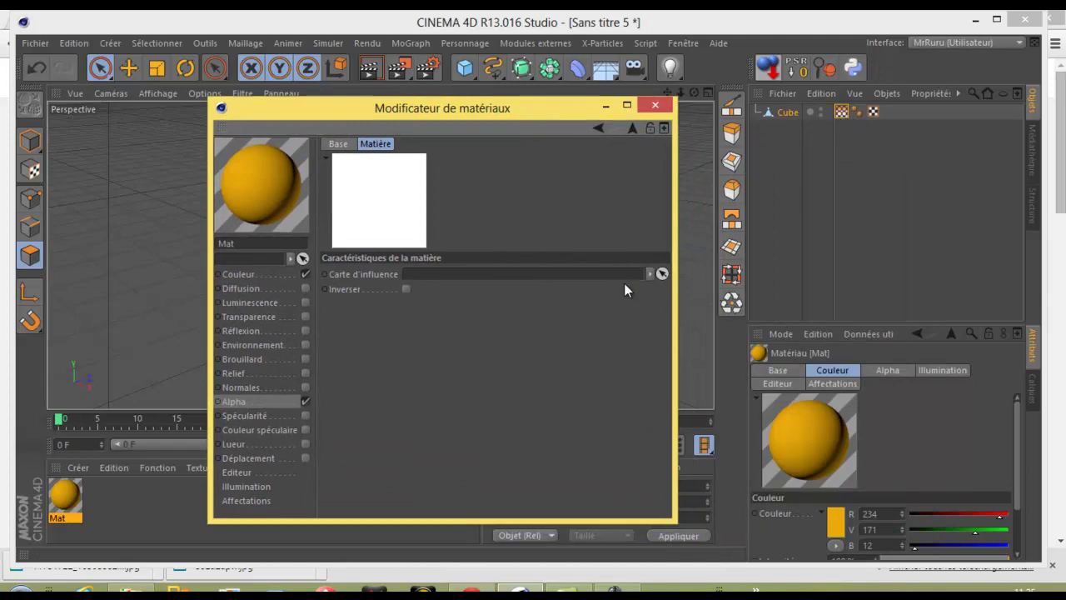
{"action": "left_click", "coordinate": [842, 116]}
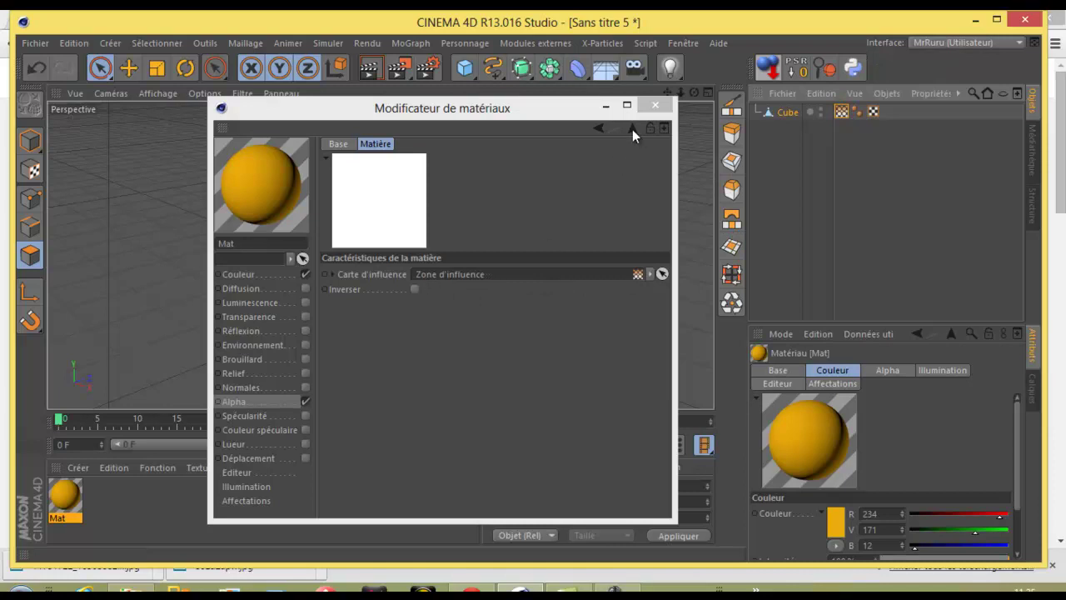
Switch off image alpha for the orange material and close its settings.
{"action": "left_click", "coordinate": [638, 135]}
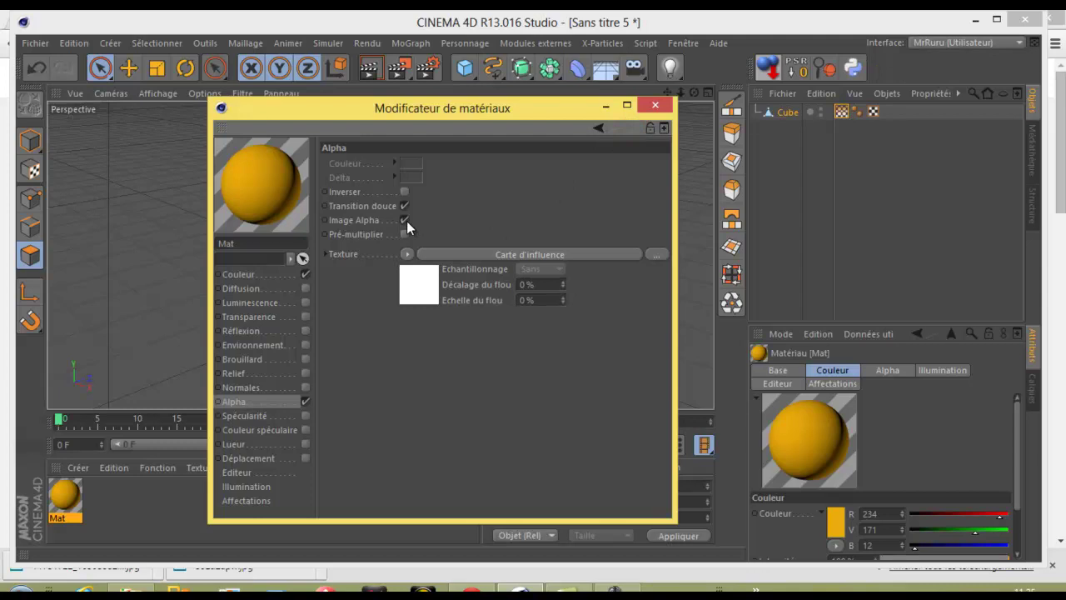
{"action": "left_click", "coordinate": [411, 227]}
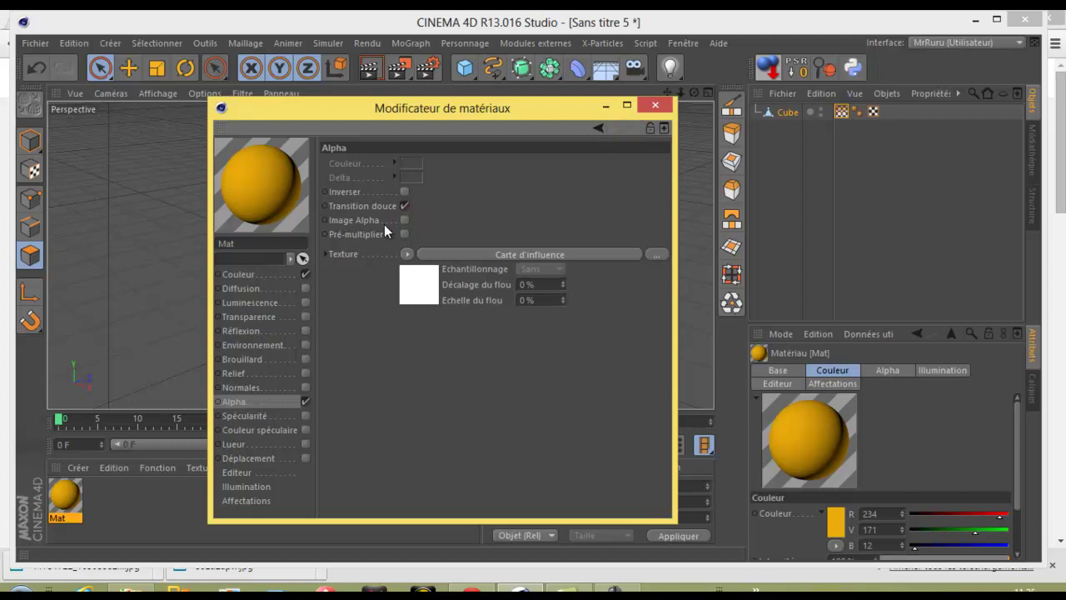
{"action": "left_click", "coordinate": [604, 113]}
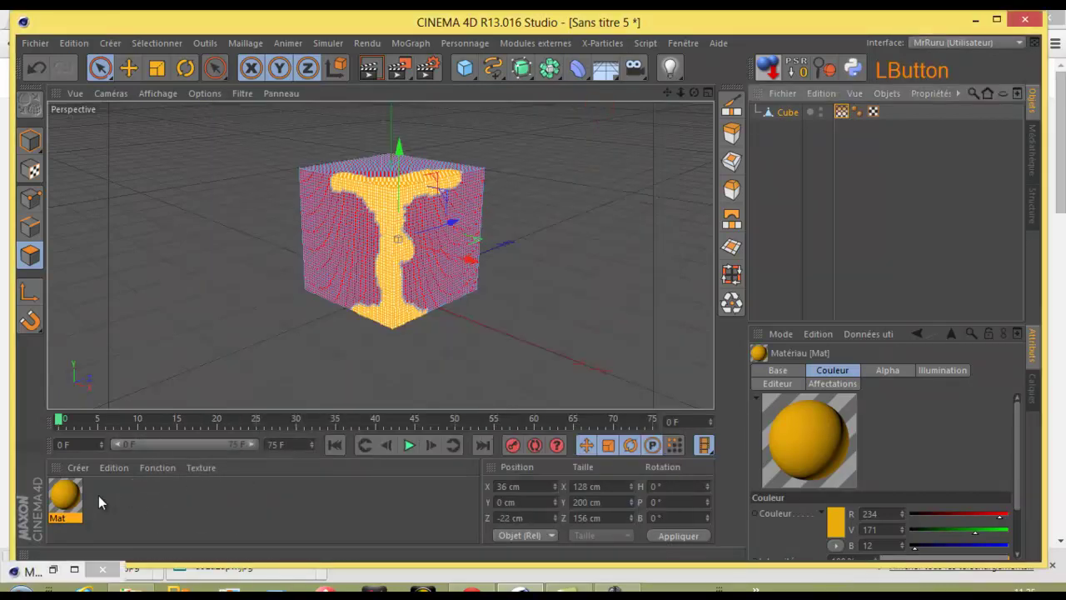
Render the active view showing only the orange masked shape, then reopen the Mat material.
{"action": "left_click", "coordinate": [80, 504]}
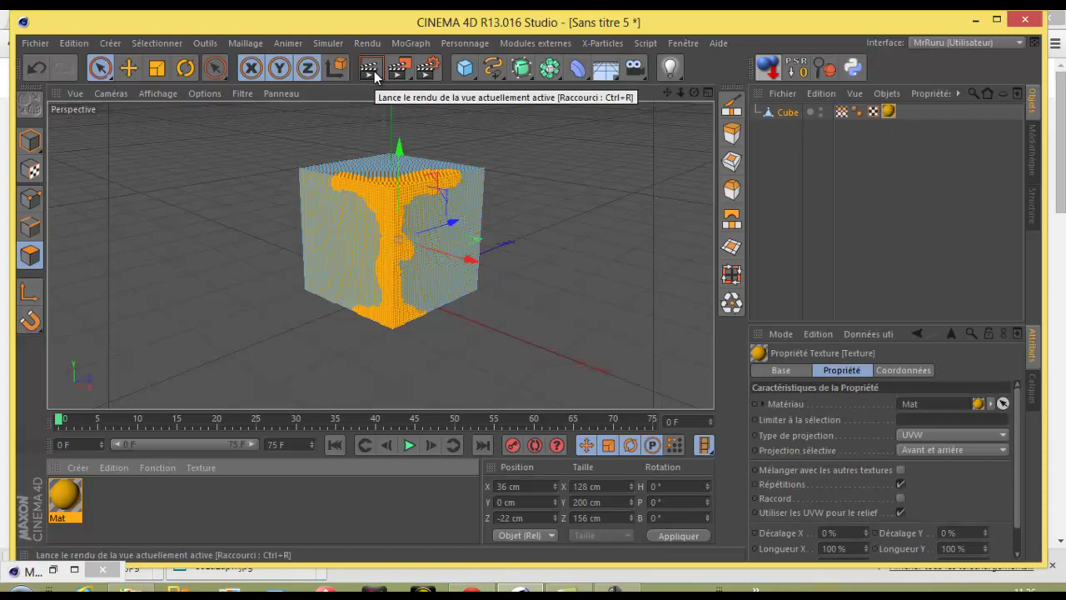
{"action": "left_click", "coordinate": [391, 76]}
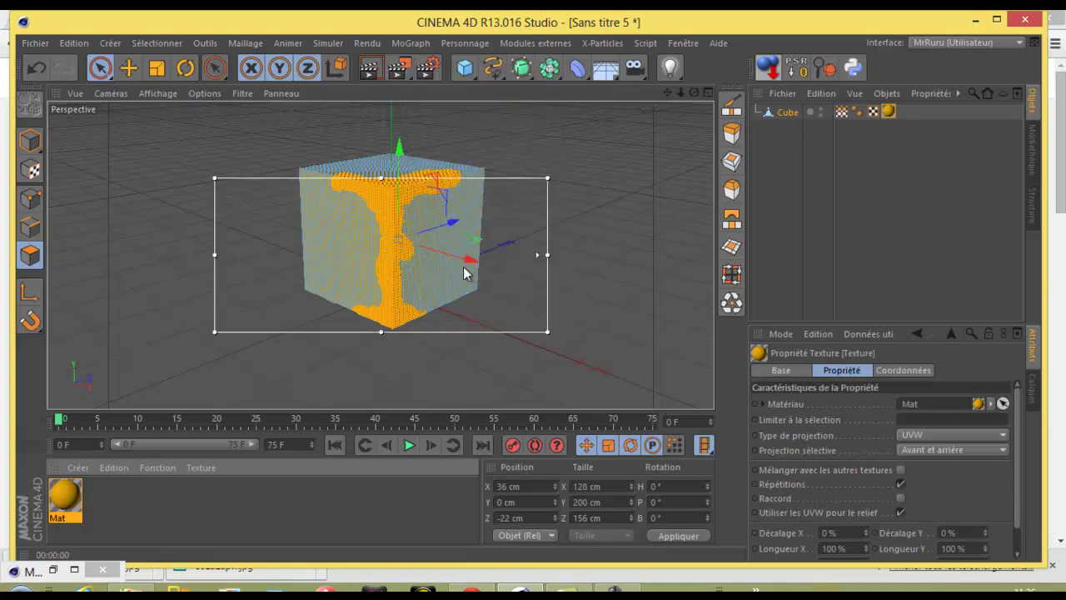
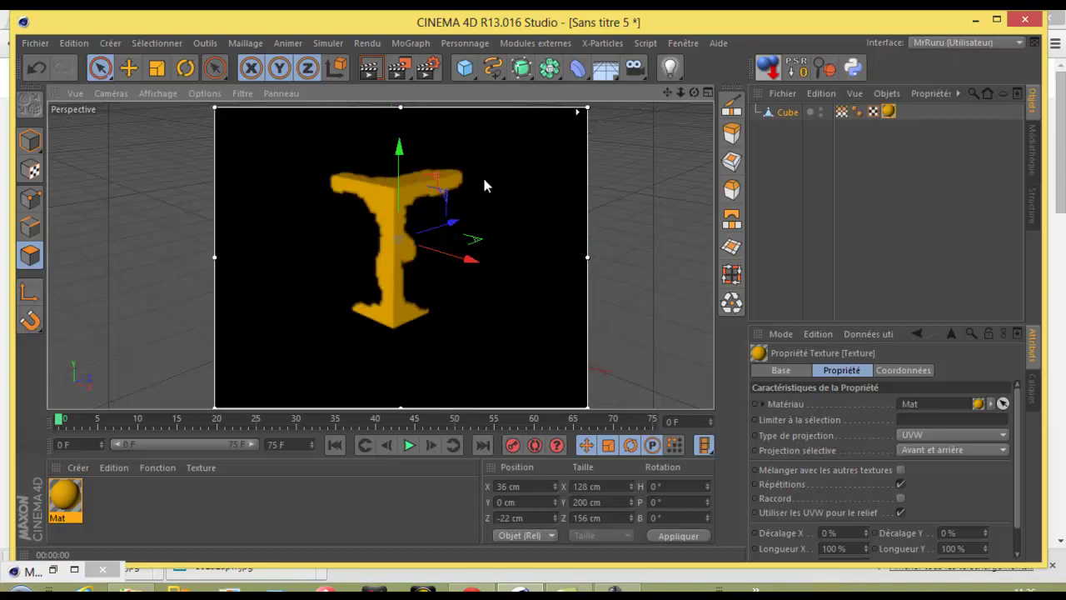
{"action": "left_click", "coordinate": [537, 302]}
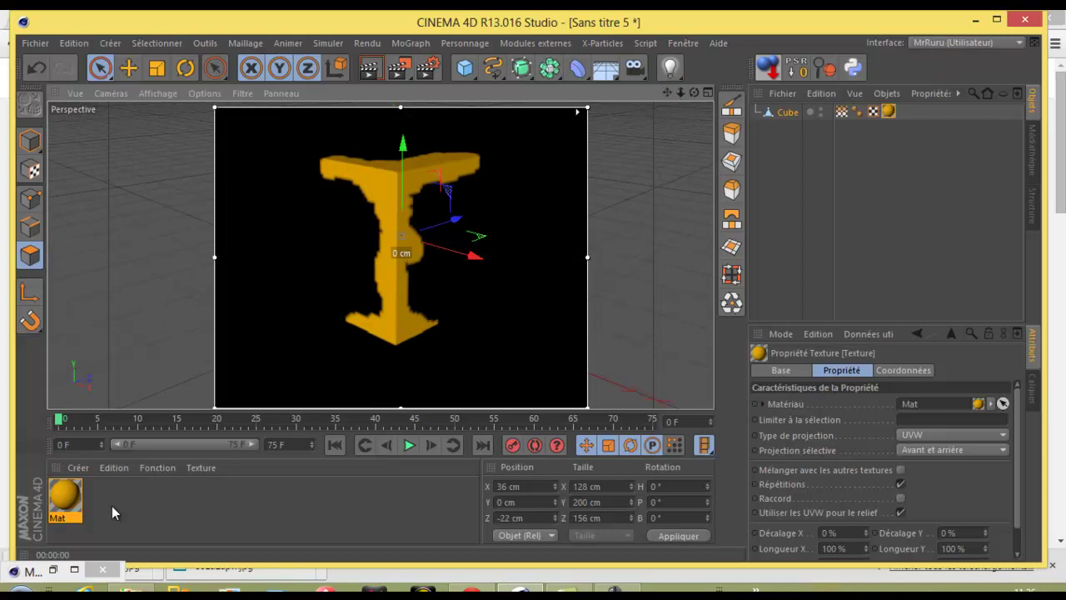
{"action": "left_click", "coordinate": [62, 573]}
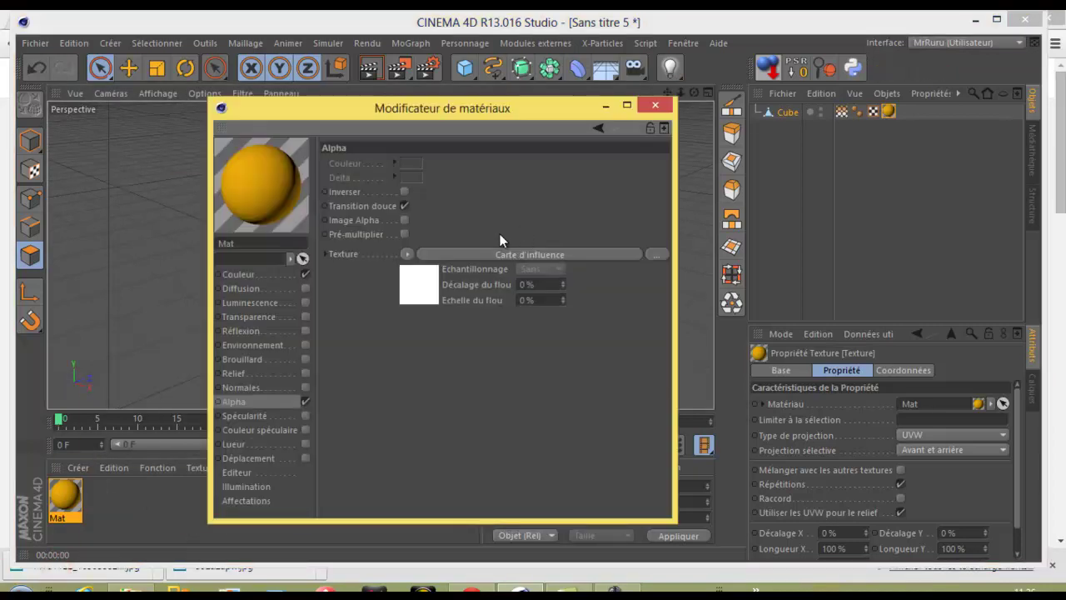
Create a new material and give its Couleur channel a deep blue.
{"action": "left_click", "coordinate": [535, 124]}
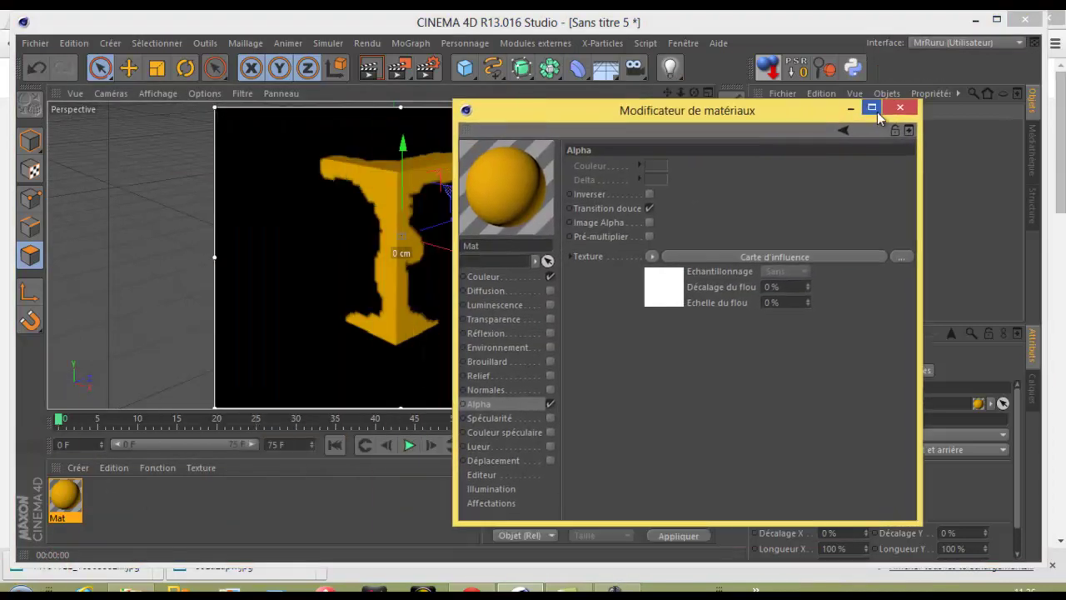
{"action": "left_click", "coordinate": [911, 114]}
{"action": "left_click", "coordinate": [122, 520]}
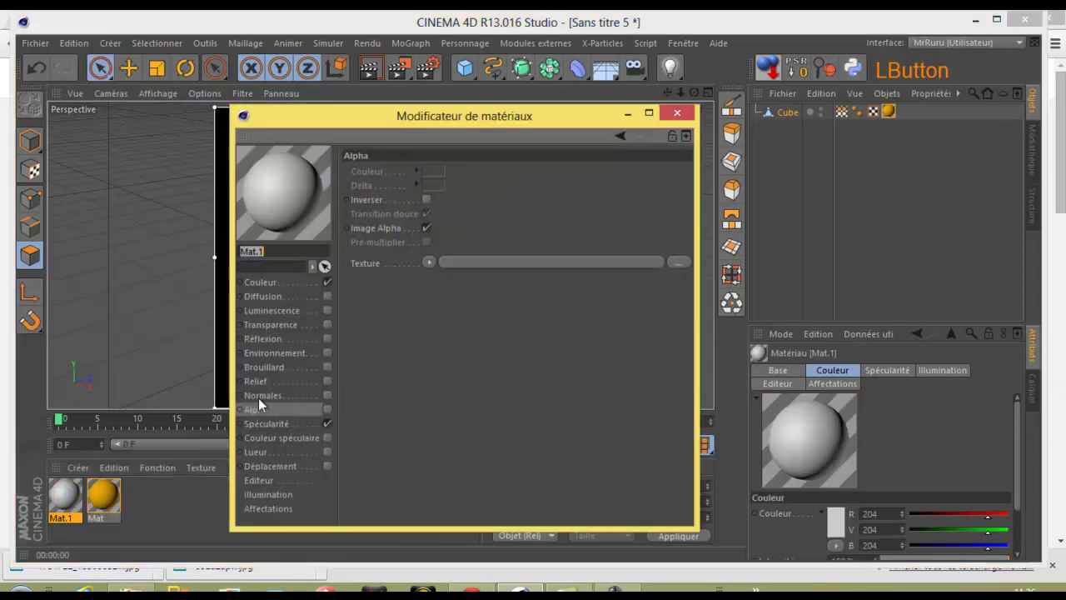
{"action": "left_click", "coordinate": [331, 428]}
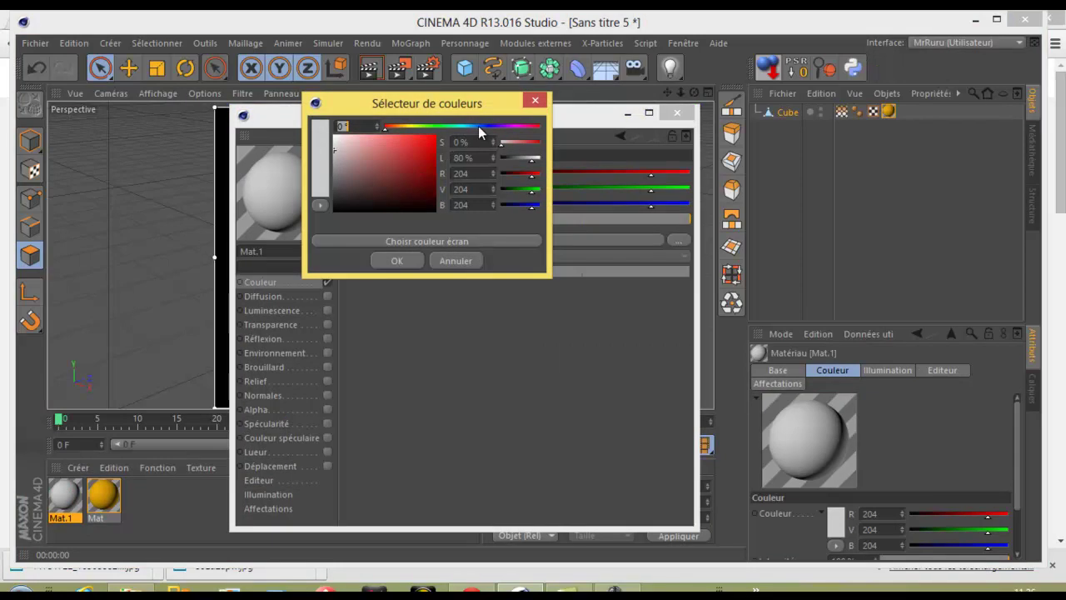
{"action": "left_click", "coordinate": [477, 134]}
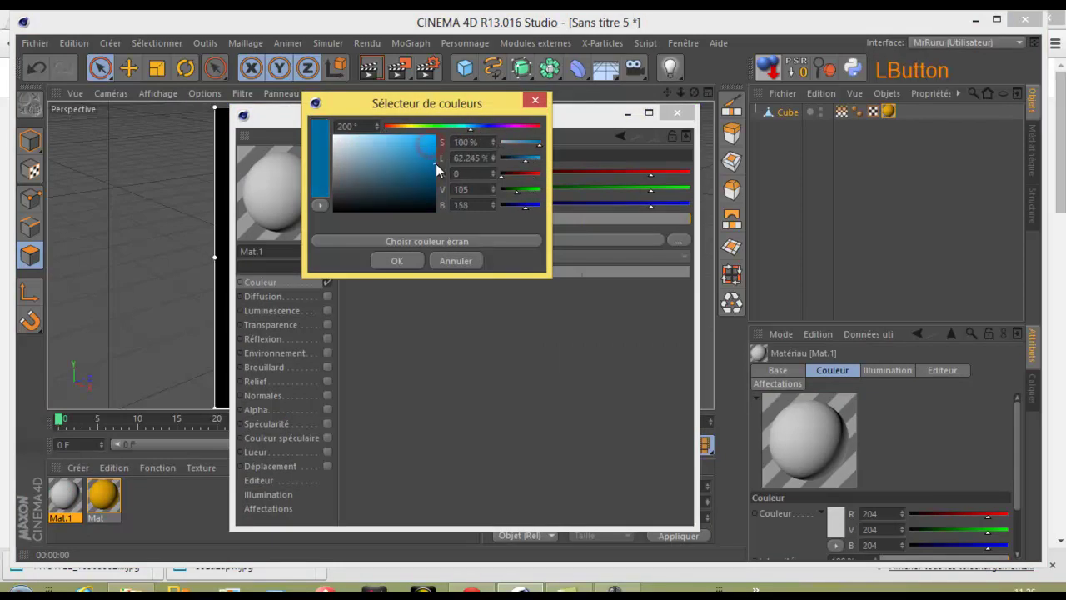
{"action": "left_click", "coordinate": [422, 267]}
{"action": "left_click", "coordinate": [678, 124]}
{"action": "left_click", "coordinate": [67, 506]}
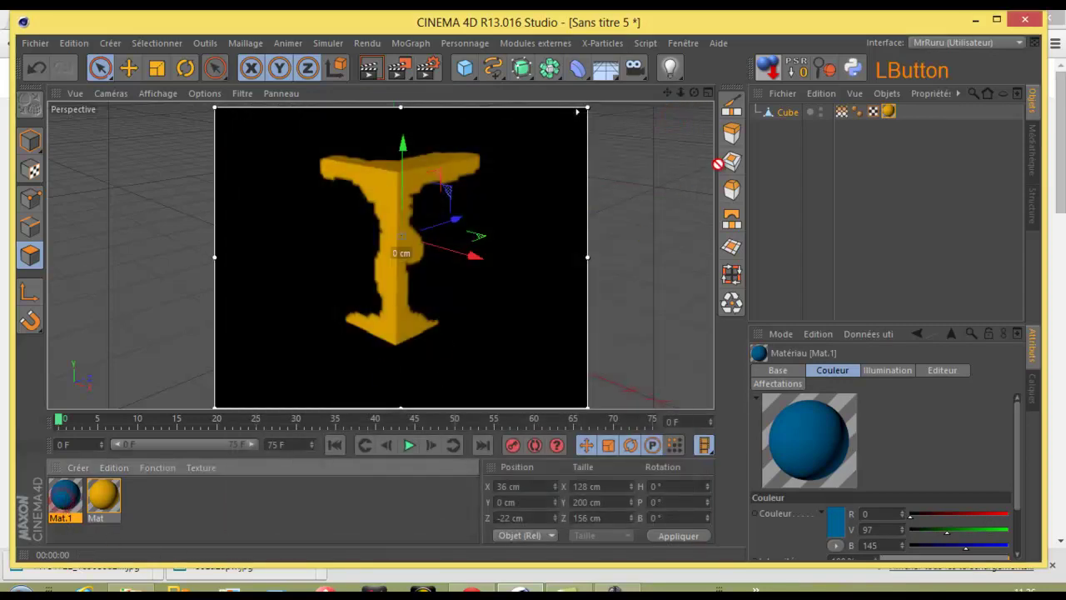
Apply the blue material to the cube and refresh the render to show blue faces under the mask.
{"action": "left_click", "coordinate": [908, 117]}
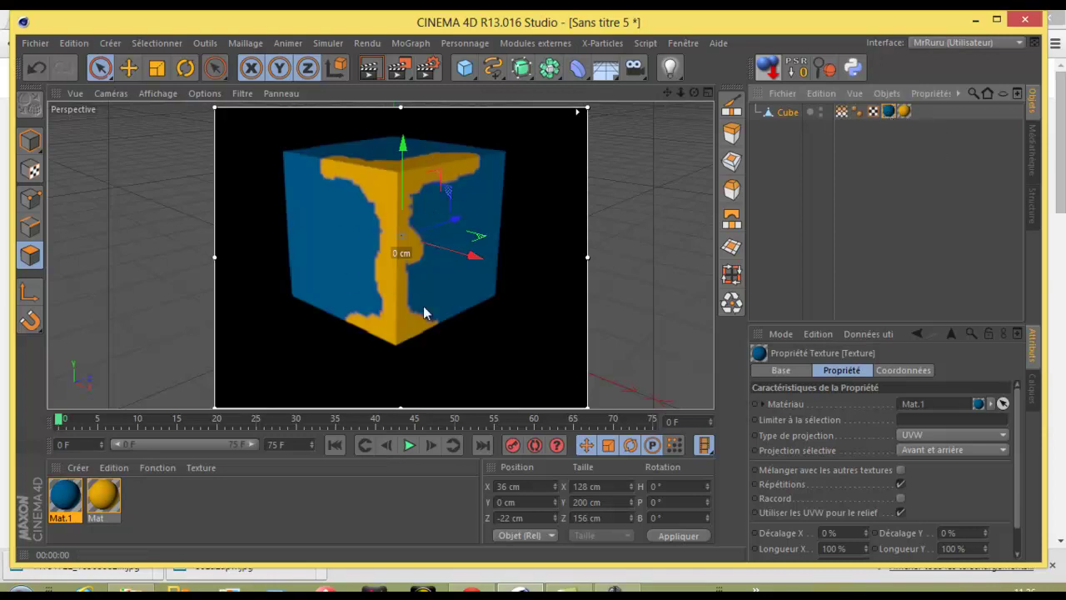
{"action": "left_click", "coordinate": [537, 302]}
{"action": "left_click", "coordinate": [538, 304]}
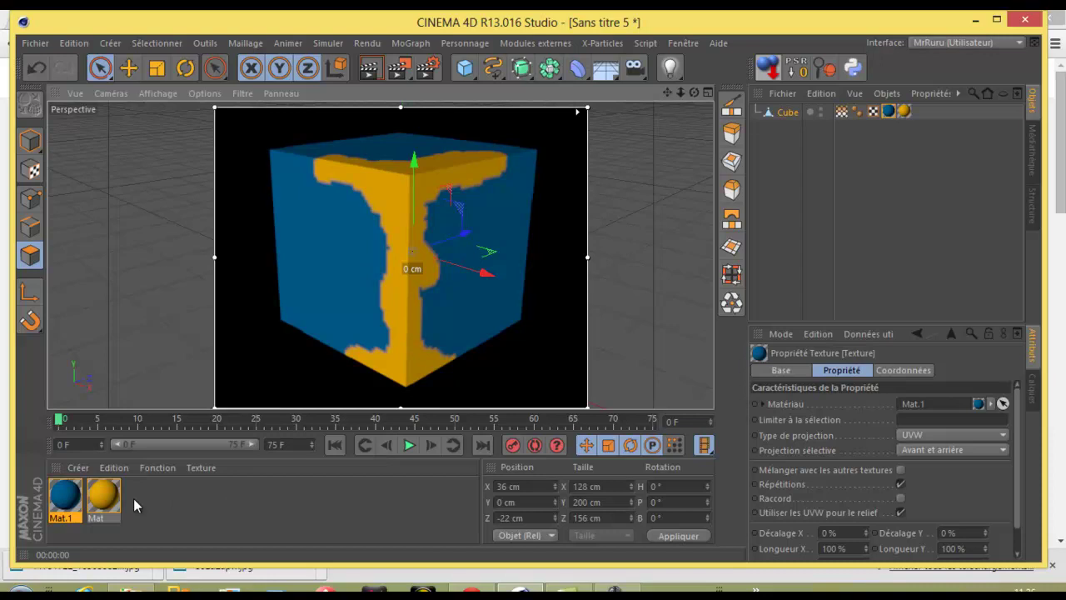
Reopen the orange material and enter its alpha channel's Calque layer texture.
{"action": "left_click", "coordinate": [110, 500]}
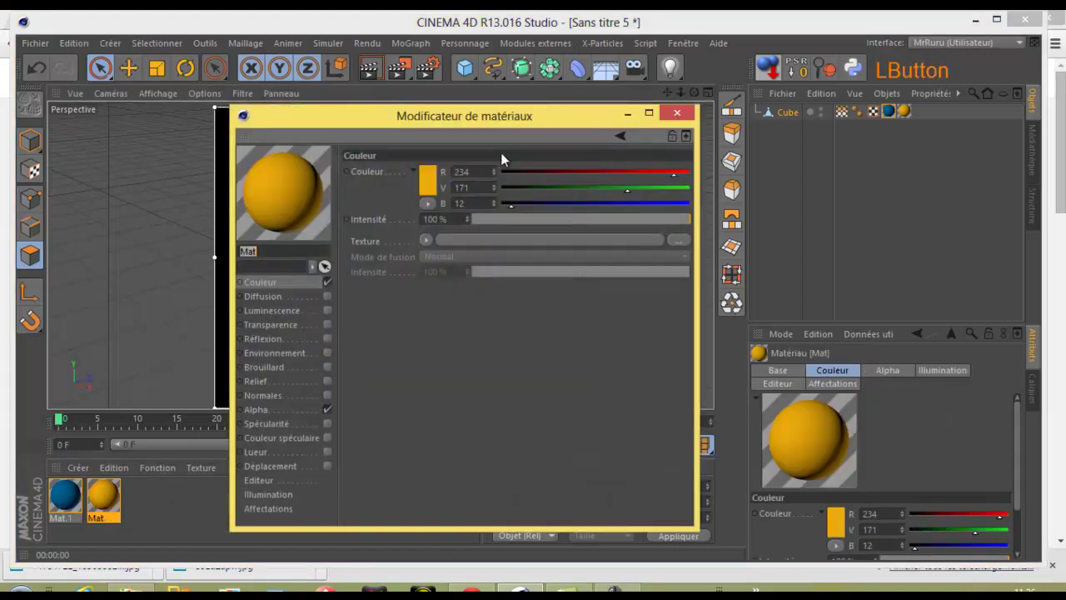
{"action": "left_click", "coordinate": [527, 131]}
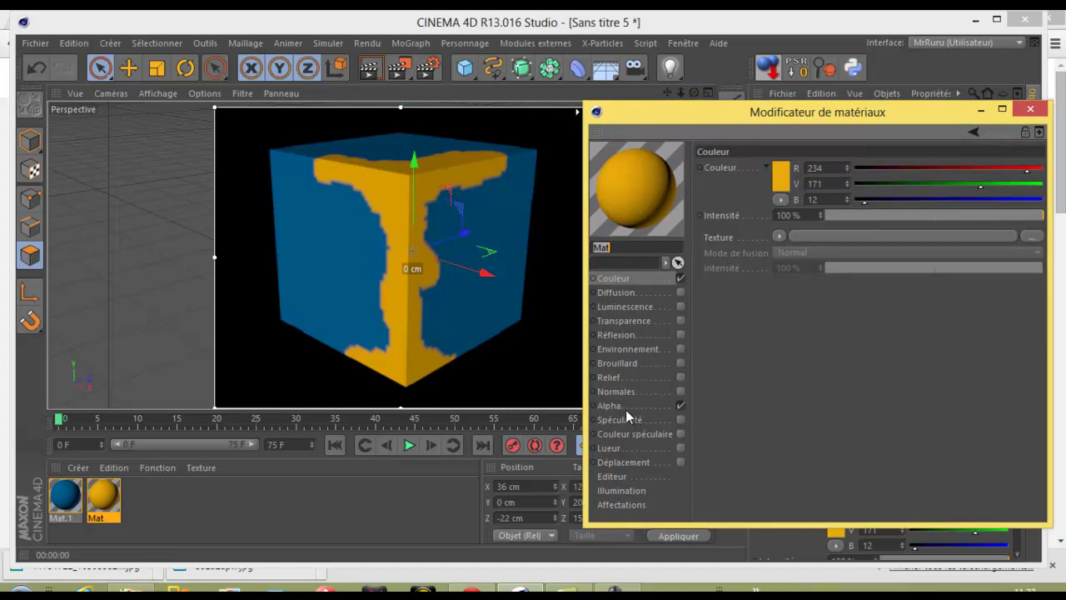
{"action": "left_click", "coordinate": [618, 409]}
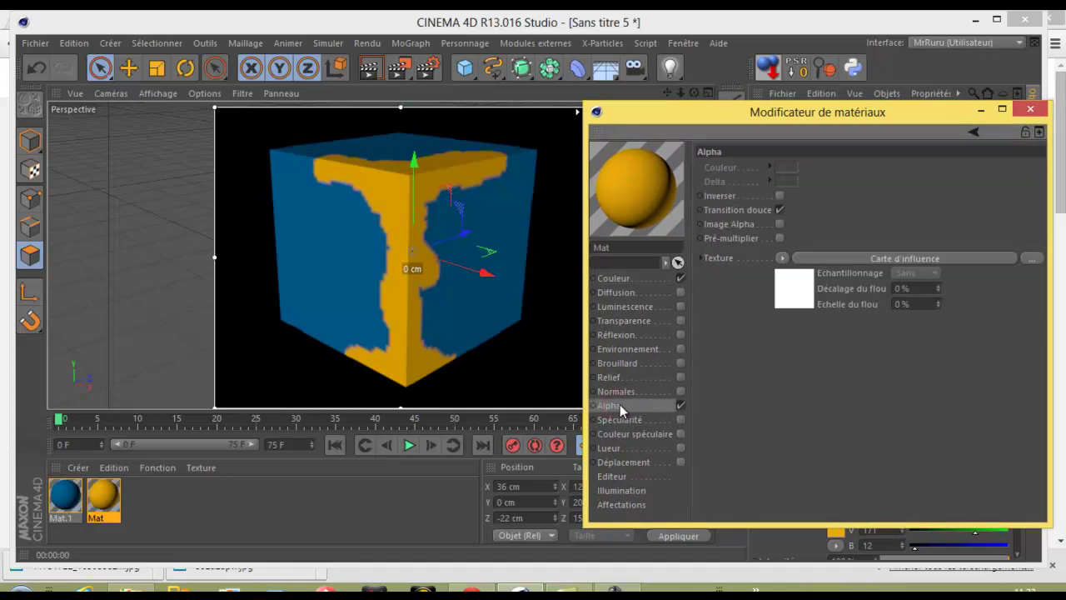
{"action": "left_click", "coordinate": [784, 264]}
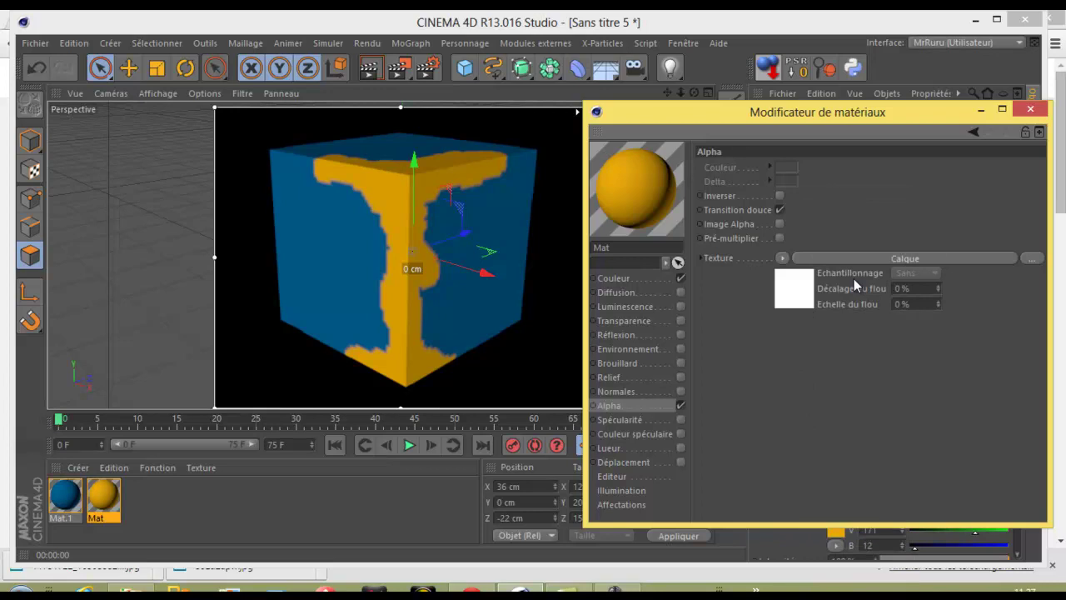
{"action": "left_click", "coordinate": [918, 265]}
Add a Bruit noise layer above the influence map and set its blend mode to Contraste.
{"action": "left_click", "coordinate": [777, 299]}
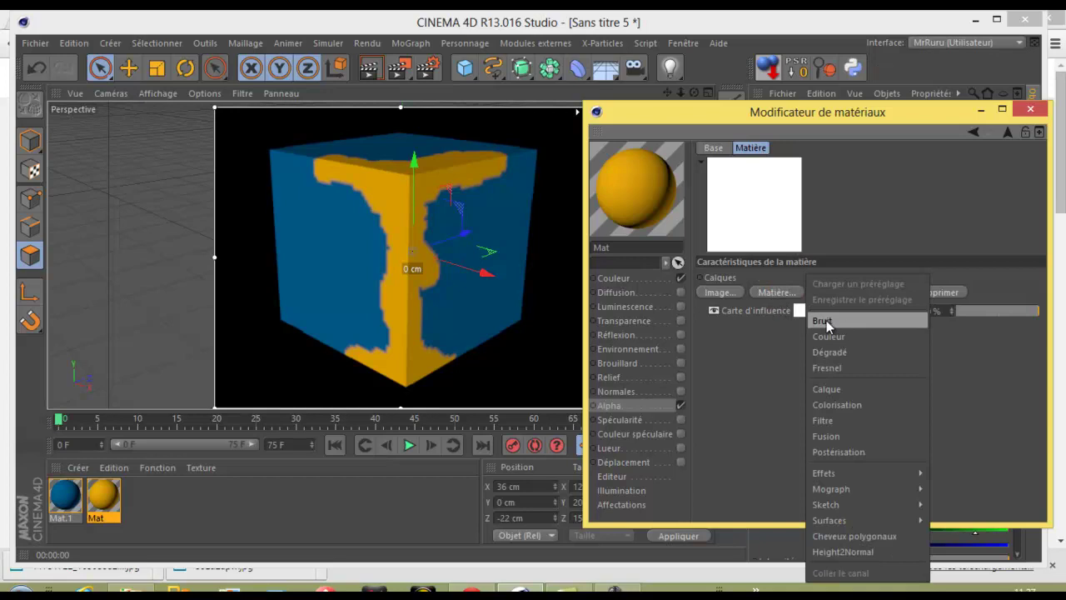
{"action": "left_click", "coordinate": [841, 326]}
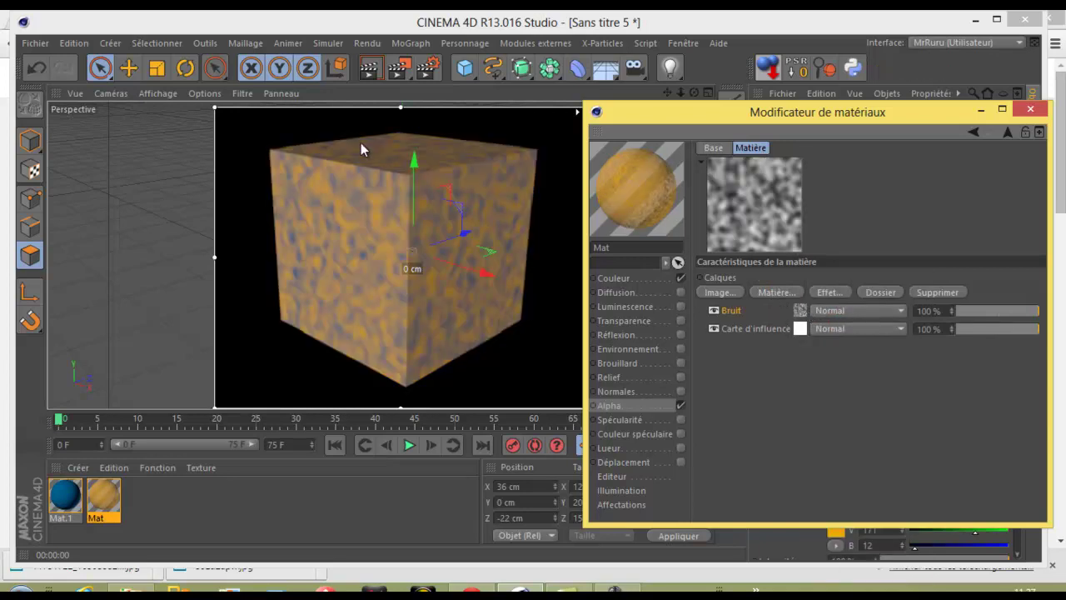
{"action": "left_click", "coordinate": [869, 318]}
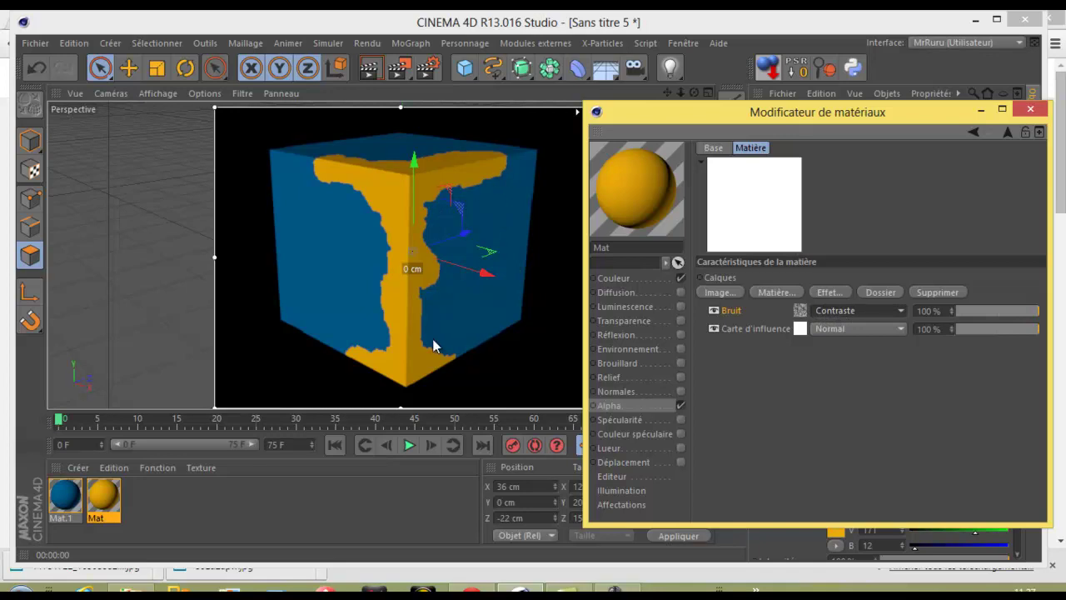
Set the noise layer to Nutous type with 30% global scale and 30% delta, then close the editor.
{"action": "left_click", "coordinate": [806, 319]}
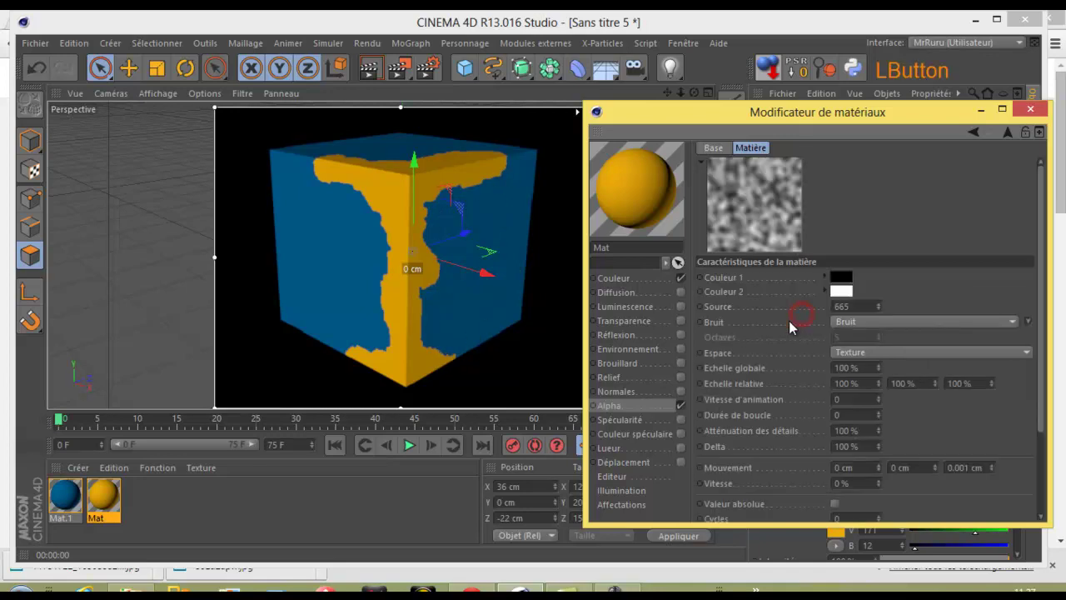
{"action": "left_click", "coordinate": [861, 106]}
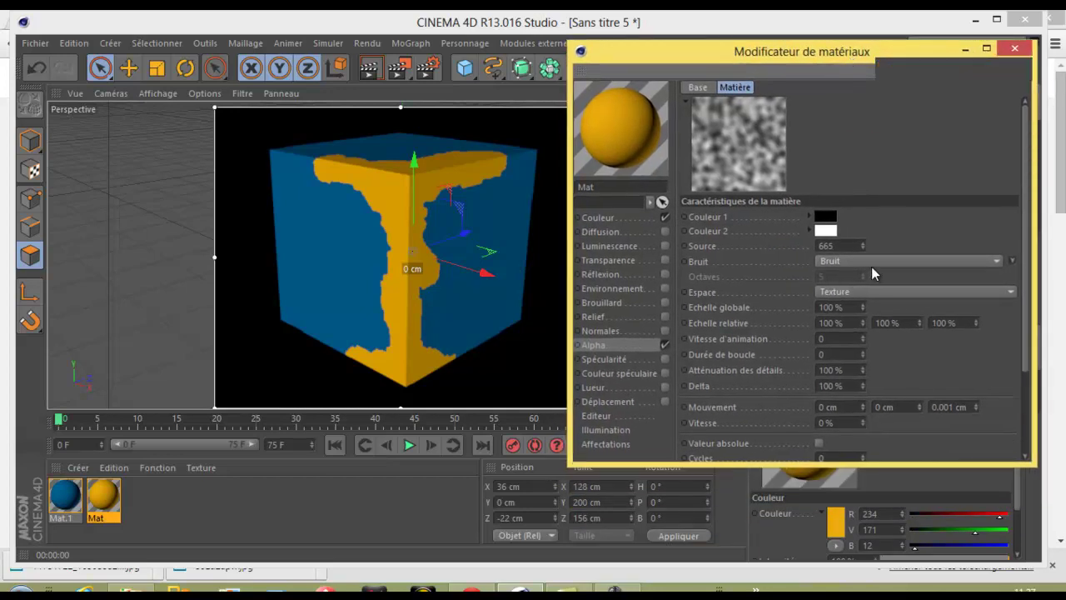
{"action": "left_click", "coordinate": [901, 267]}
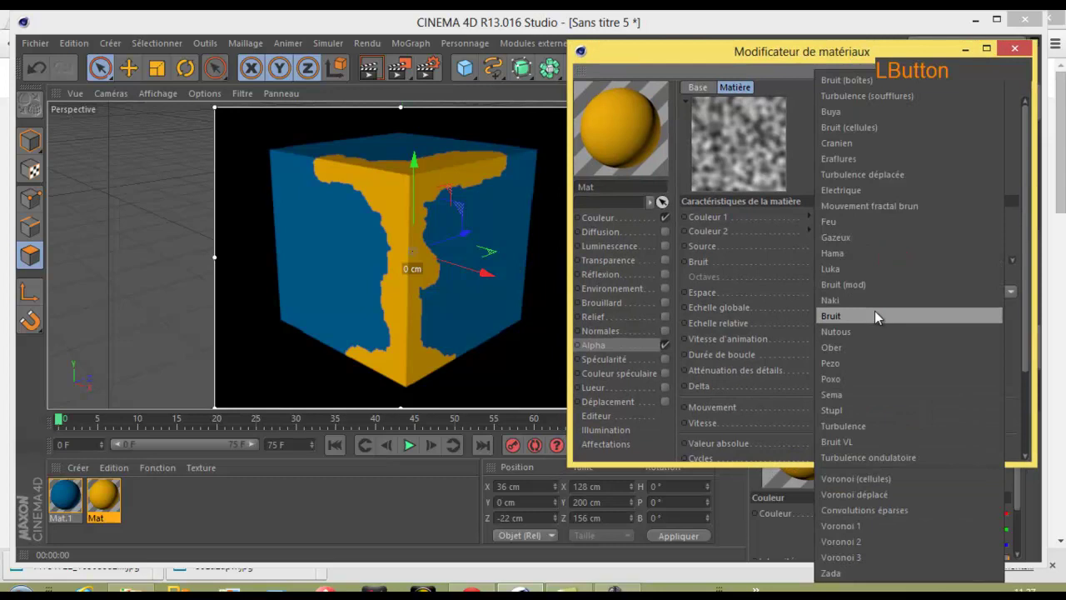
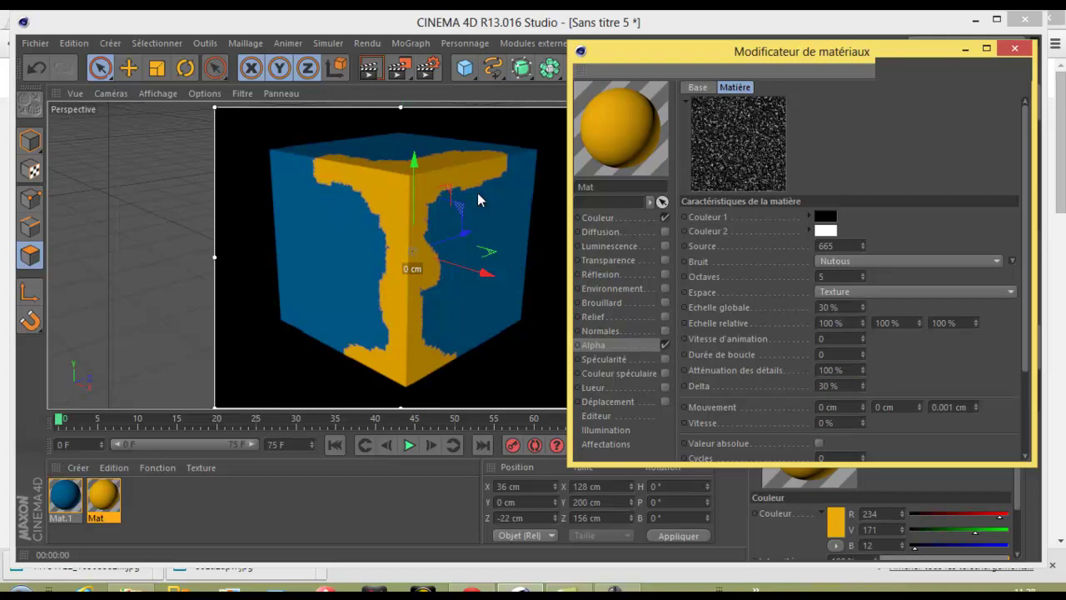
{"action": "left_click", "coordinate": [971, 57]}
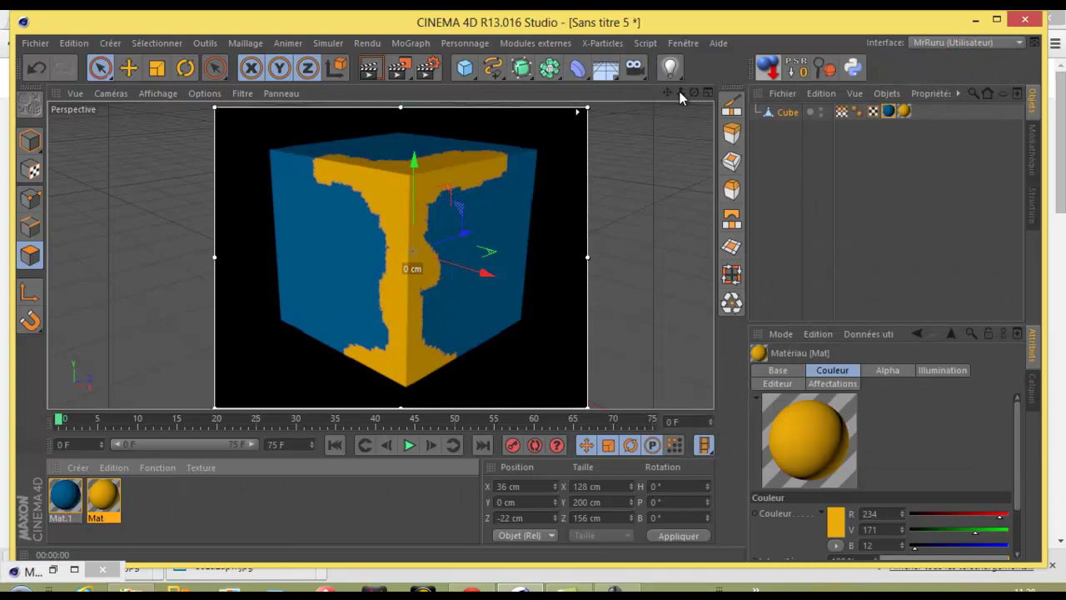
Reopen the Material Editor and stretch the noise's relative scale X to 766%.
{"action": "left_click", "coordinate": [671, 96]}
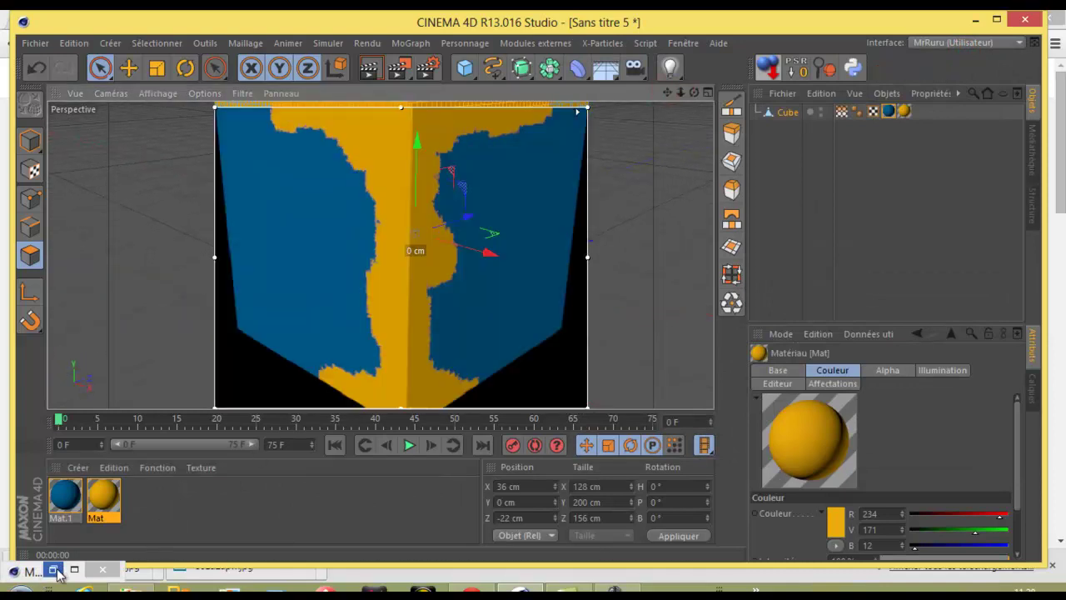
{"action": "left_click", "coordinate": [61, 575]}
{"action": "left_click", "coordinate": [693, 65]}
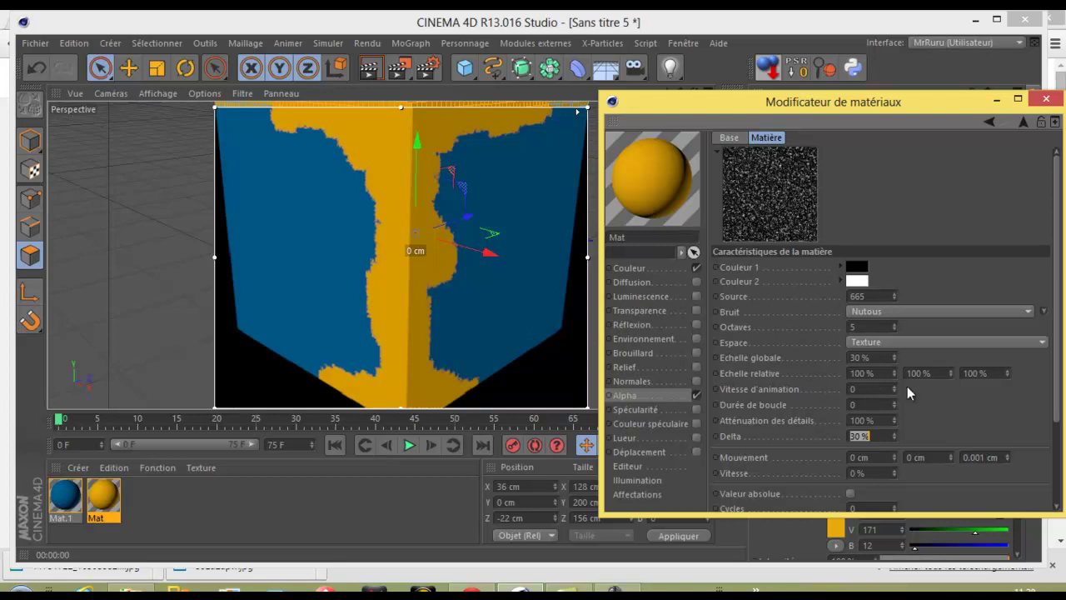
{"action": "left_click", "coordinate": [898, 373]}
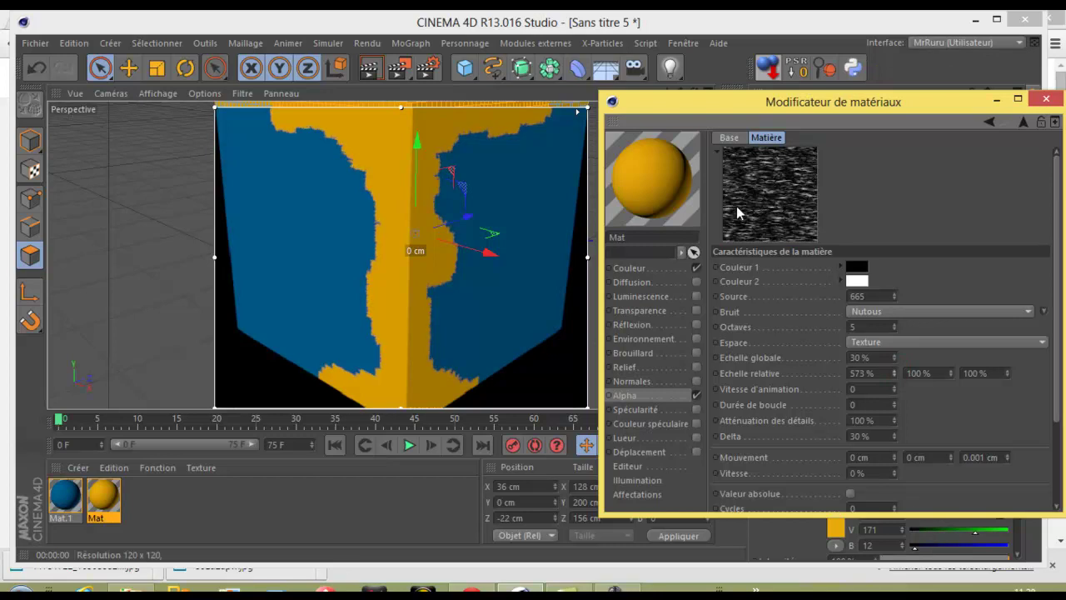
{"action": "left_click", "coordinate": [901, 377]}
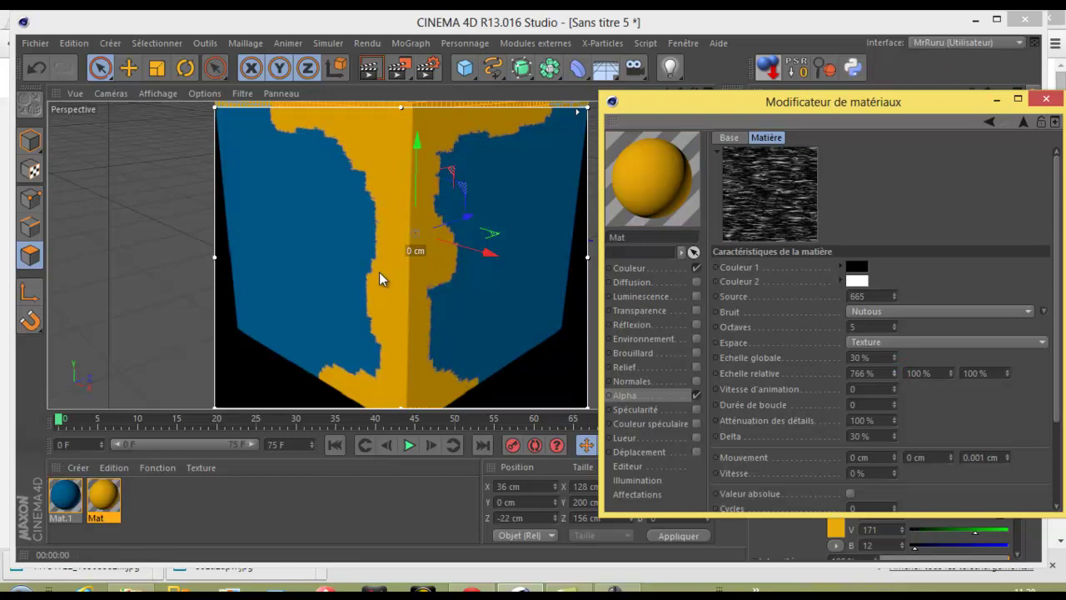
{"action": "left_click", "coordinate": [950, 118]}
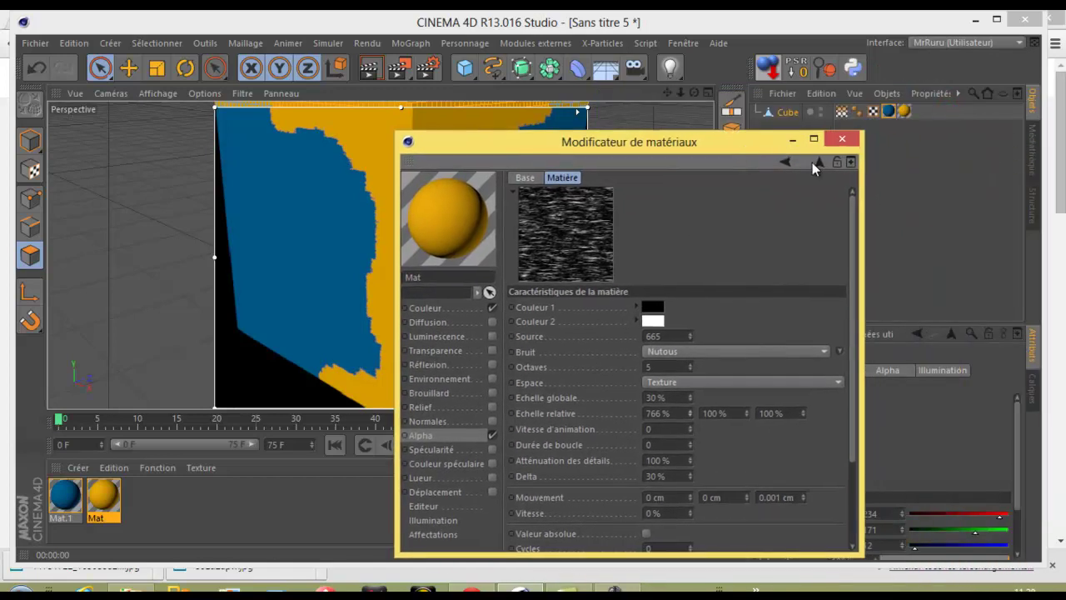
Lower the Carte d'influence layer to 55% and raise the noise's relative scale Z to 188%.
{"action": "left_click", "coordinate": [822, 170]}
{"action": "left_click", "coordinate": [839, 367]}
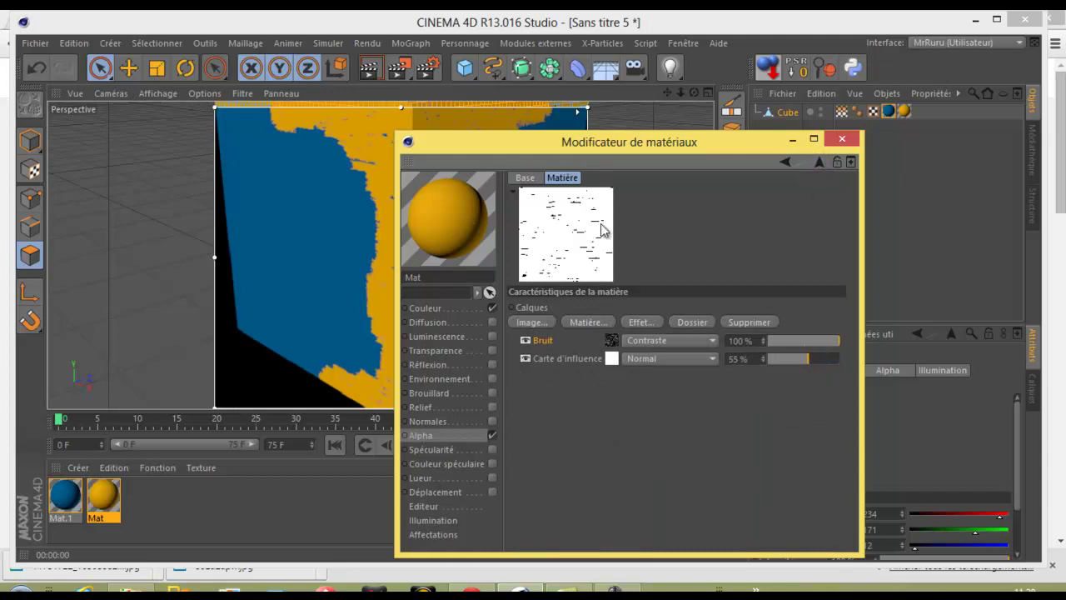
{"action": "left_click", "coordinate": [734, 148]}
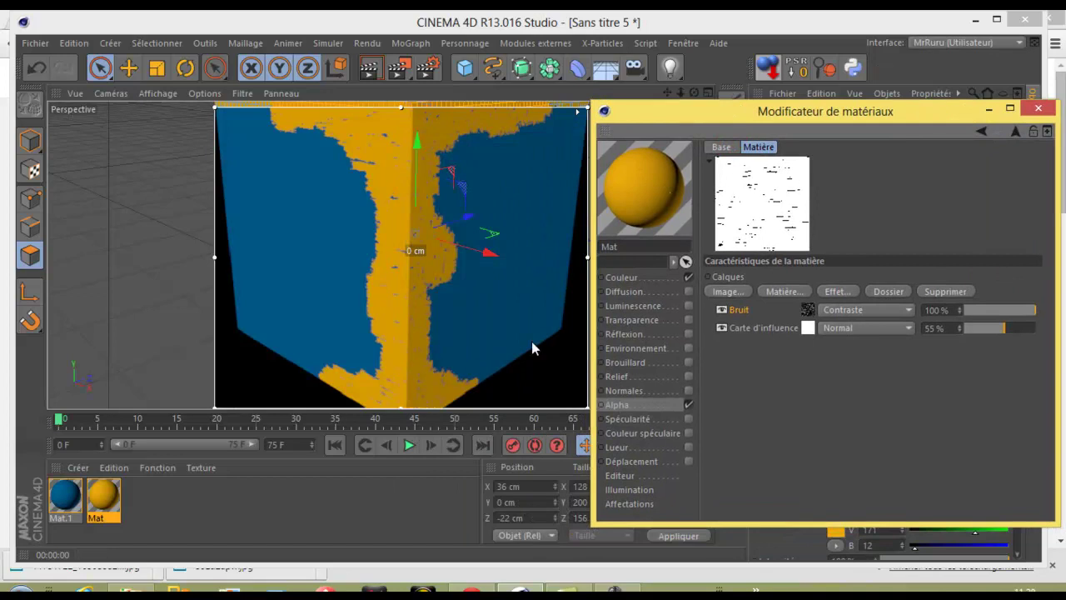
{"action": "left_click", "coordinate": [813, 316]}
{"action": "left_click", "coordinate": [1003, 385]}
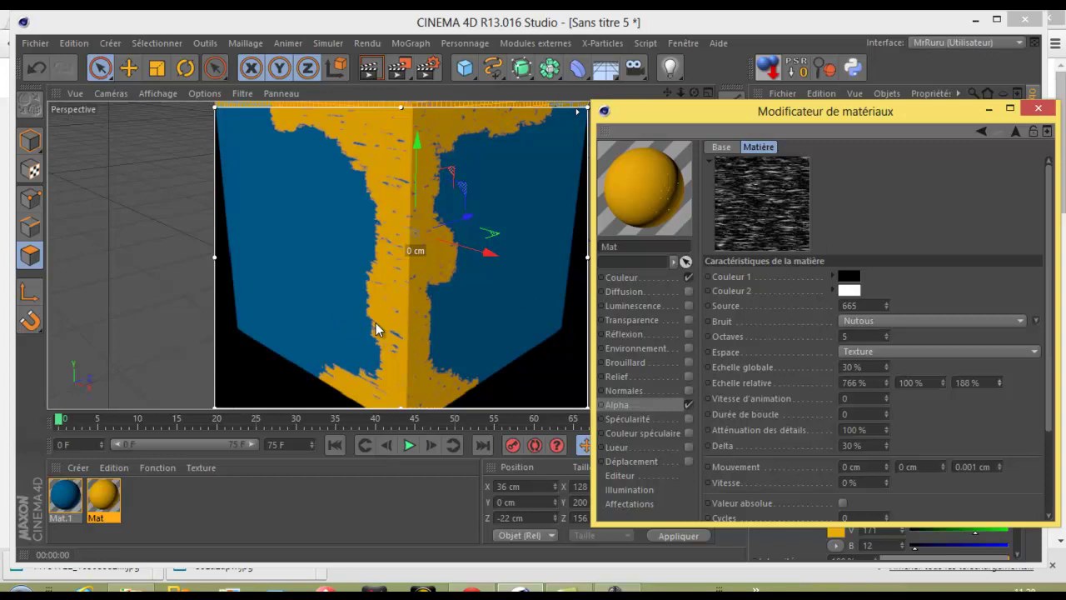
Drag the noise's Ecrêtage supérieur slider to an upper clip of 71%.
{"action": "left_click", "coordinate": [1053, 384]}
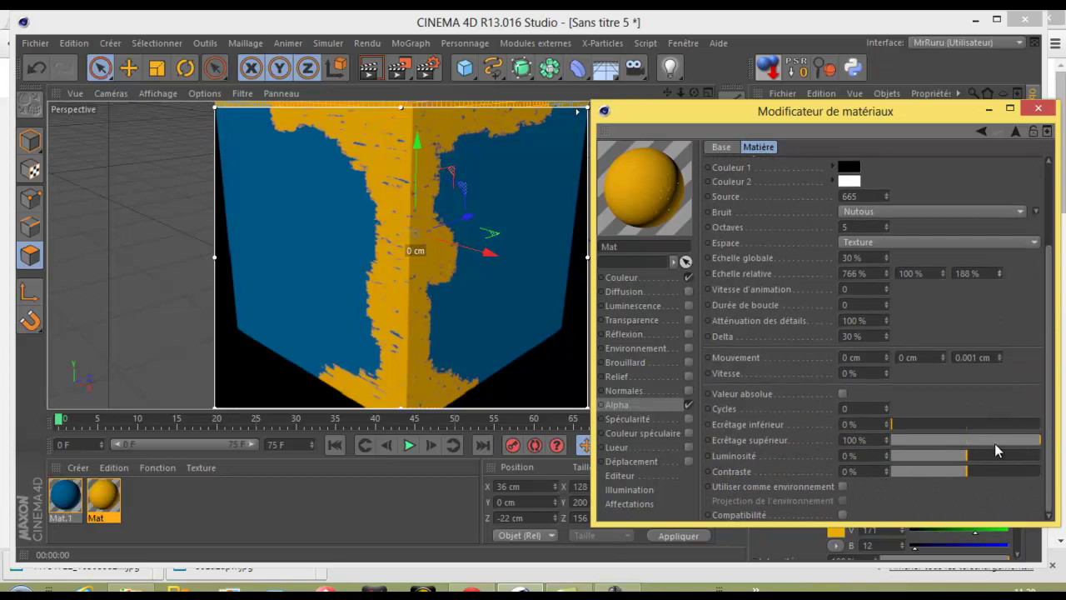
{"action": "left_click", "coordinate": [1040, 447]}
{"action": "left_click", "coordinate": [1011, 447]}
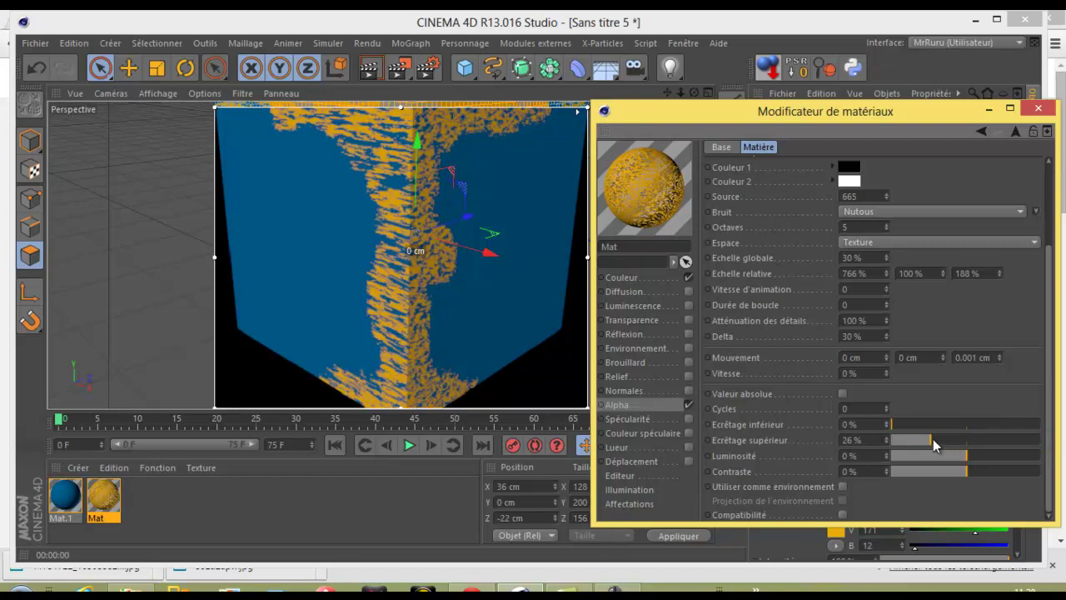
{"action": "left_click", "coordinate": [955, 442]}
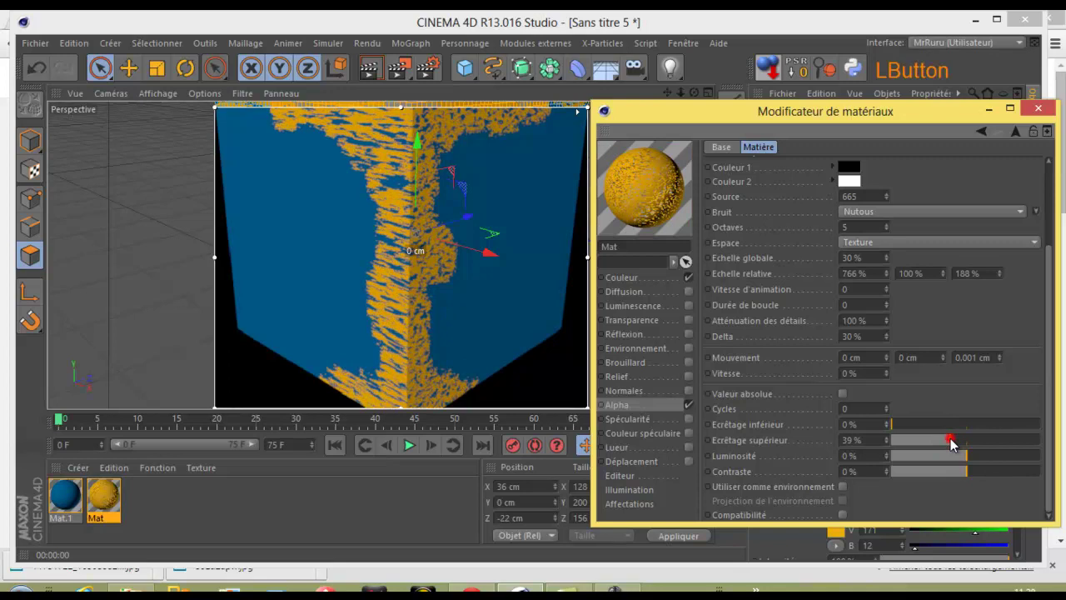
{"action": "left_click", "coordinate": [983, 447]}
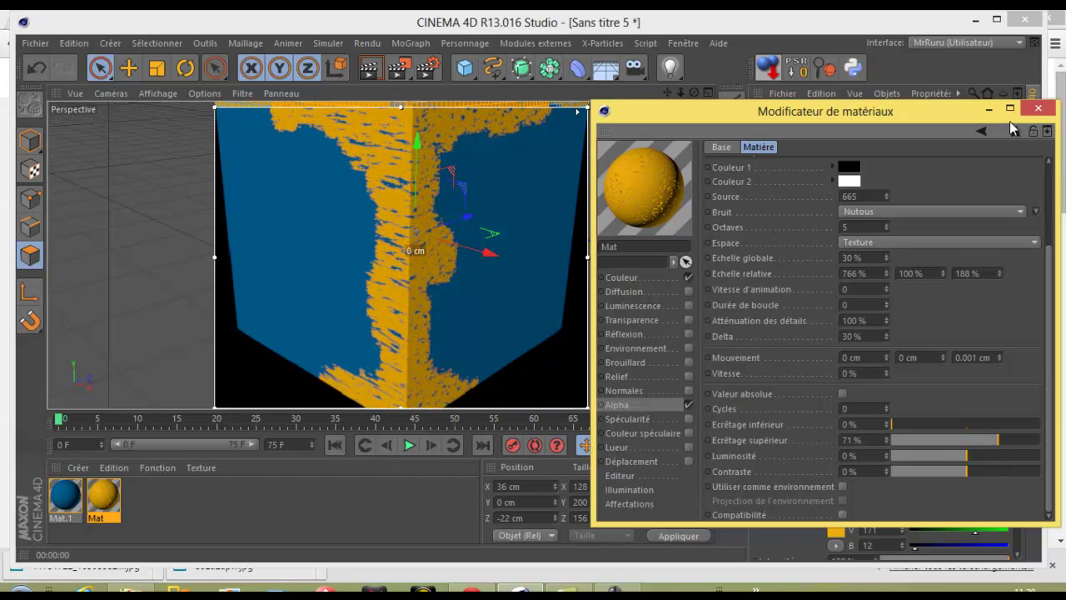
Close the Material Editor, deselect the cube and render the streaky orange mask over blue.
{"action": "left_click", "coordinate": [999, 118]}
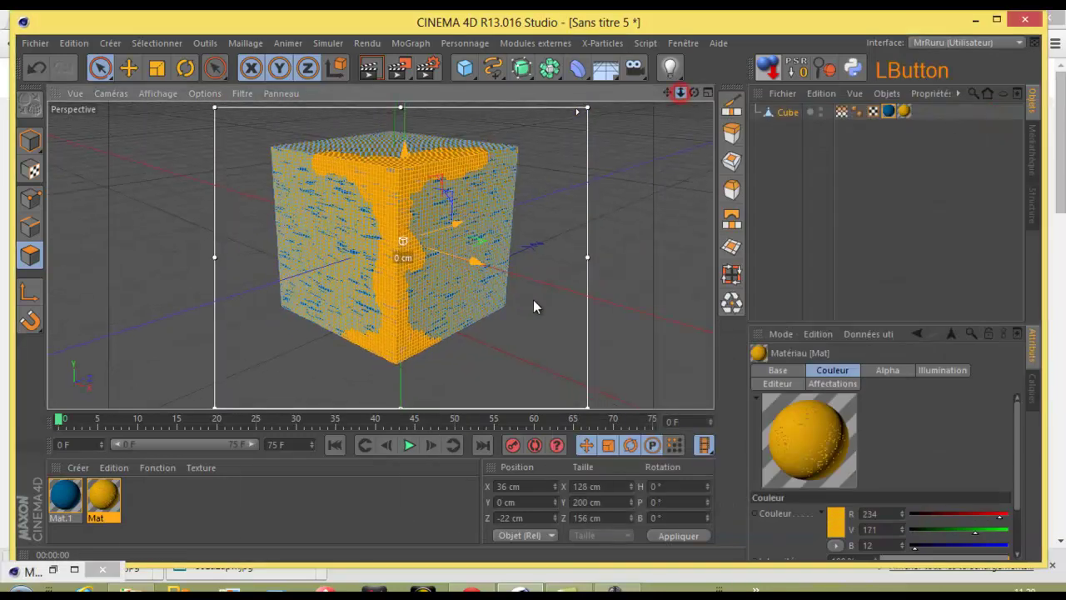
{"action": "left_click", "coordinate": [702, 100]}
{"action": "left_click", "coordinate": [792, 152]}
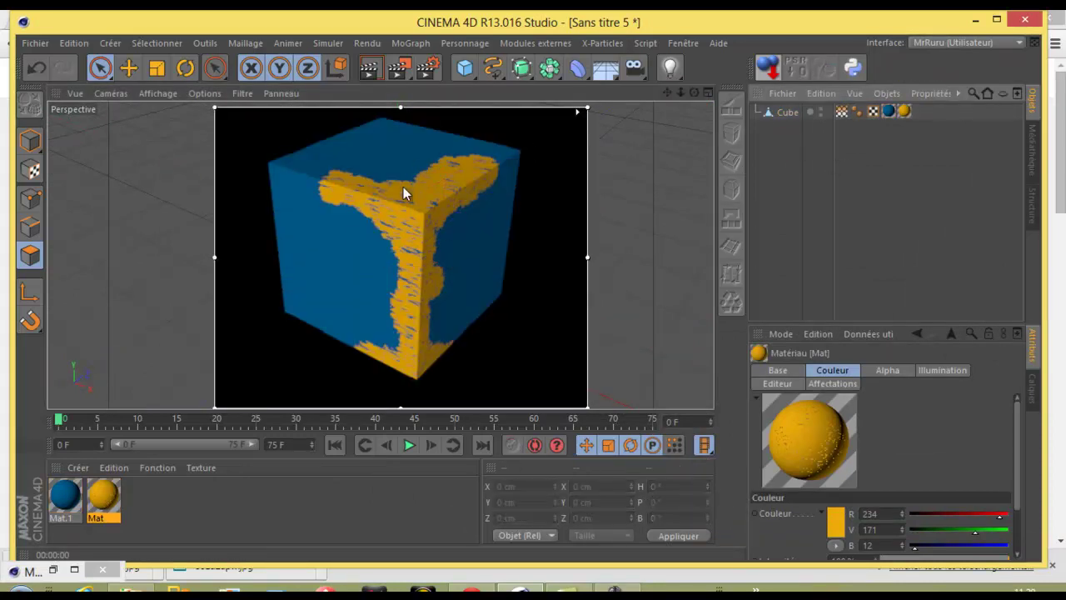